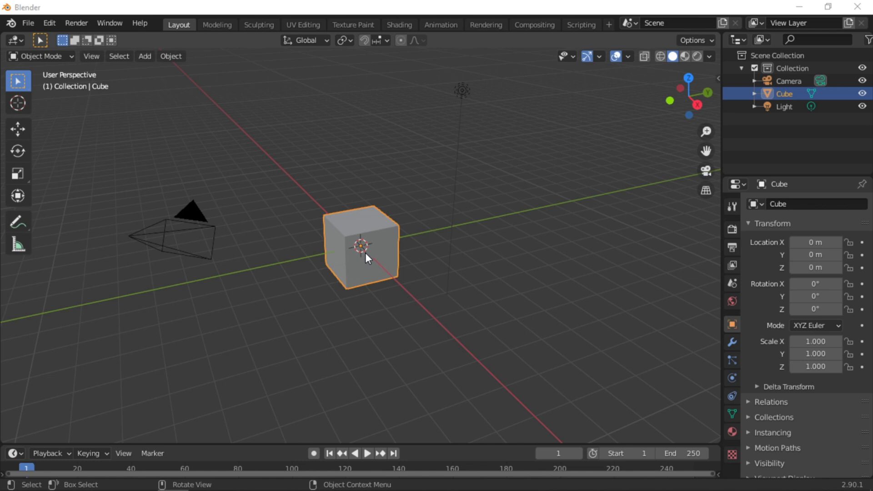
# Step: Delete the default cube and light, leaving only the camera
pyautogui.click(370, 258)
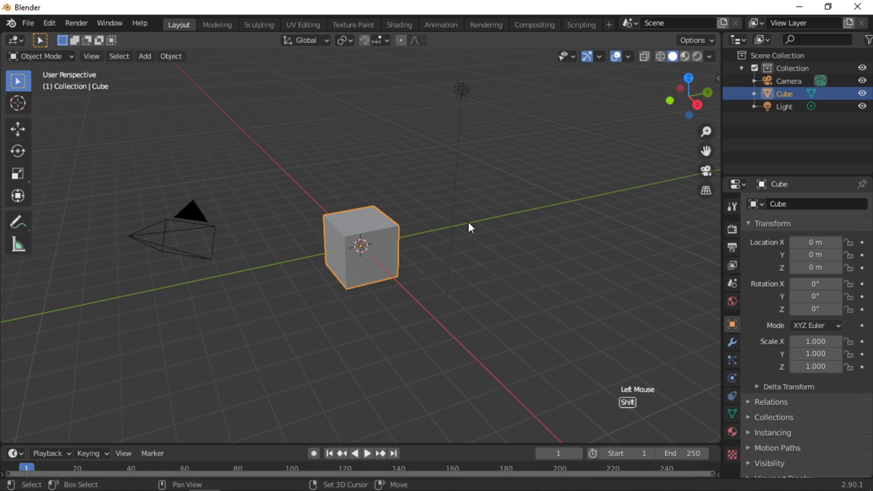
pyautogui.click(472, 94)
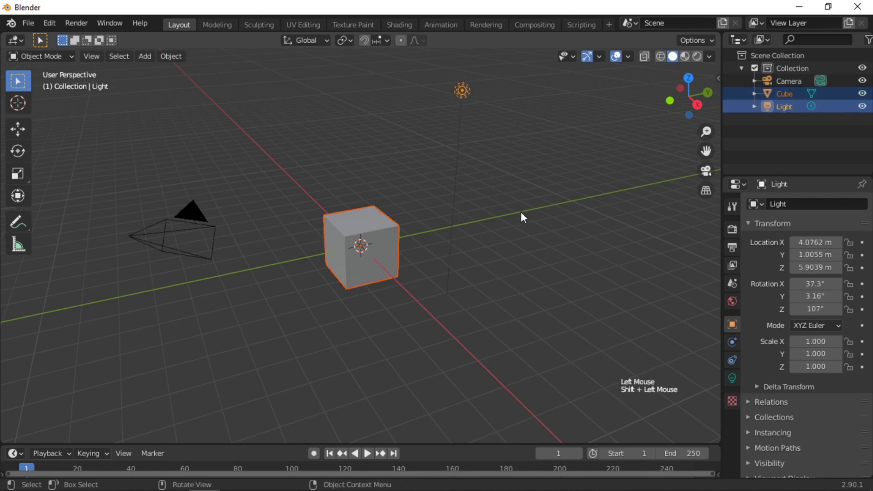
pyautogui.press('x')
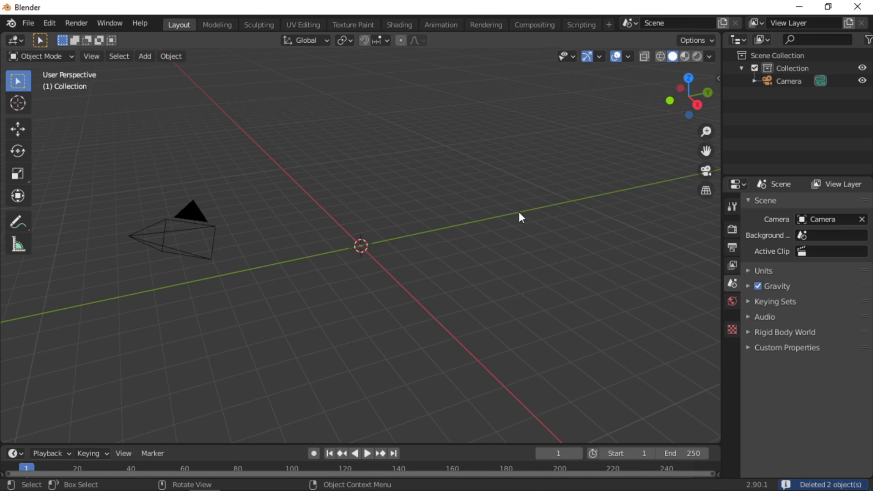
# Step: Add a UV sphere at the origin and expand its creation settings (32 segments, 16 rings, 1 m)
pyautogui.click(147, 65)
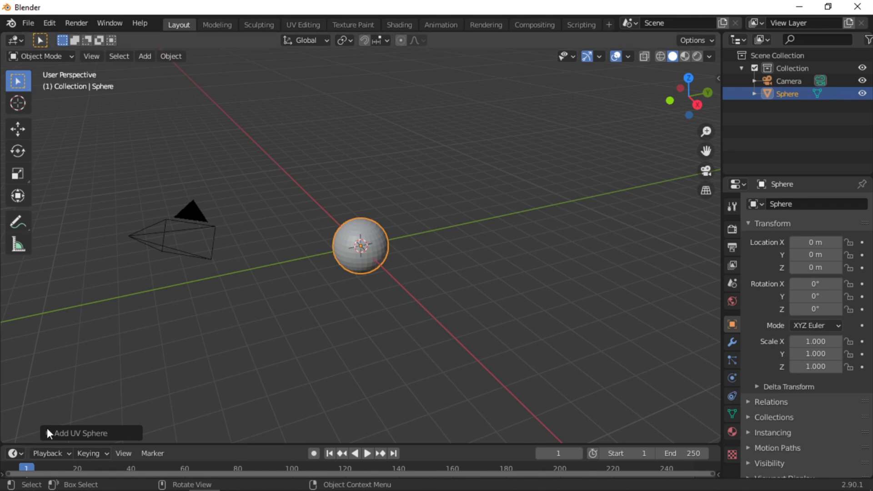
pyautogui.click(51, 433)
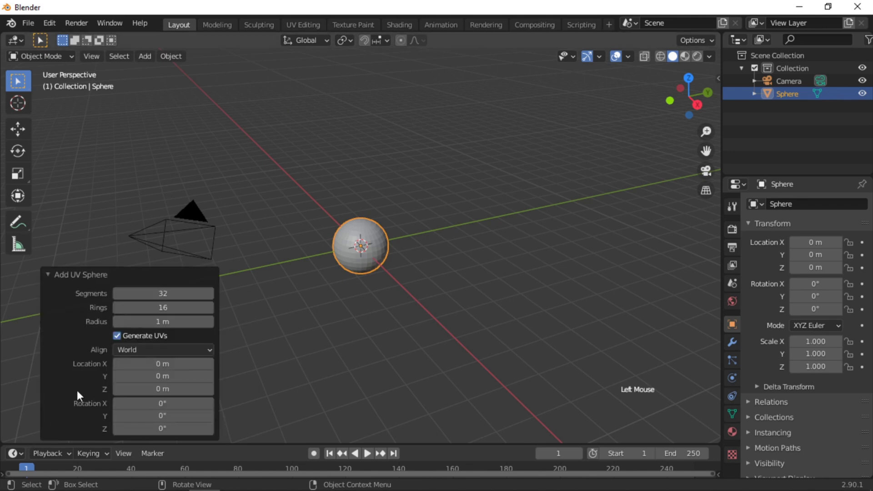
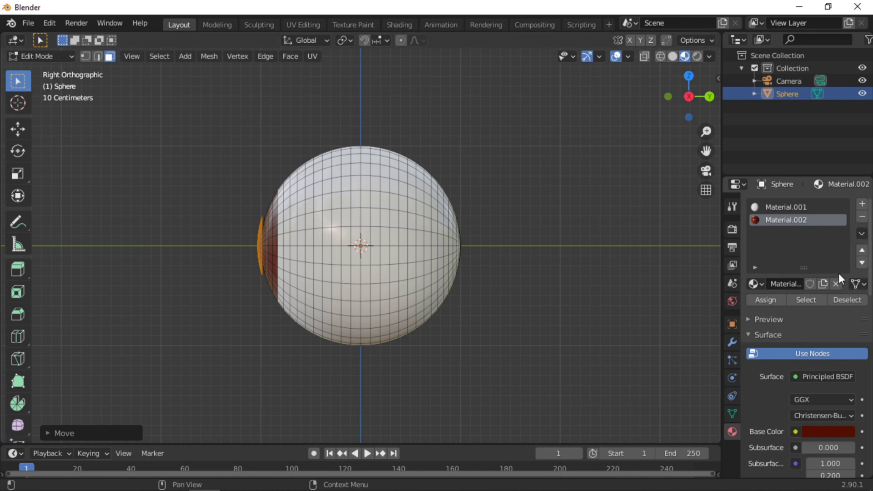
# Step: Add a third material slot with a new black material and assign it to the selected pupil faces
pyautogui.click(866, 207)
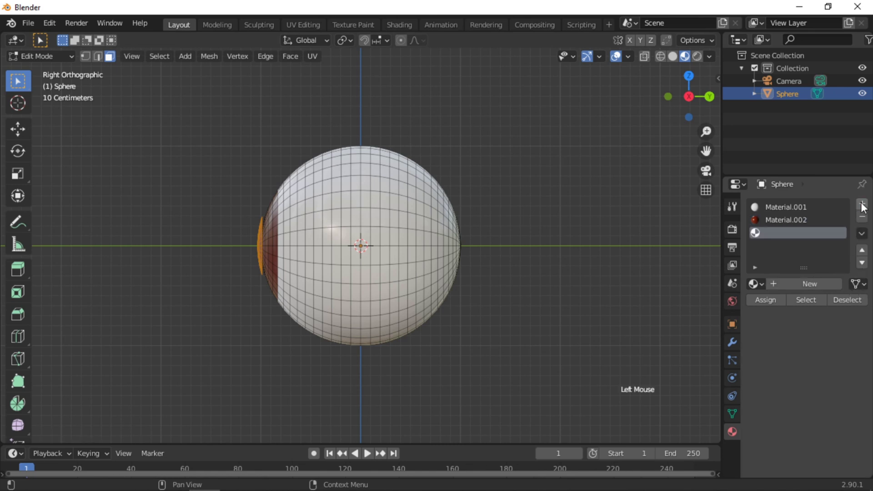
pyautogui.click(819, 290)
pyautogui.click(845, 435)
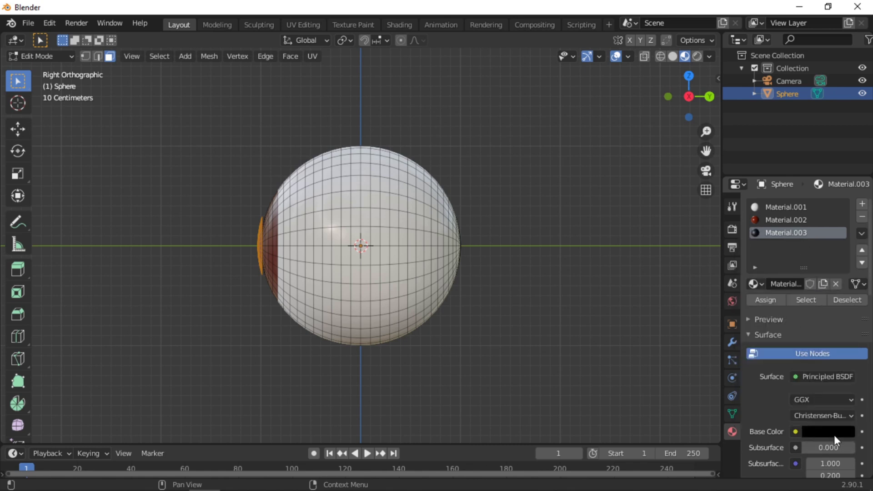
pyautogui.scroll(-3)
pyautogui.scroll(-3)
pyautogui.scroll(-3)
pyautogui.click(826, 419)
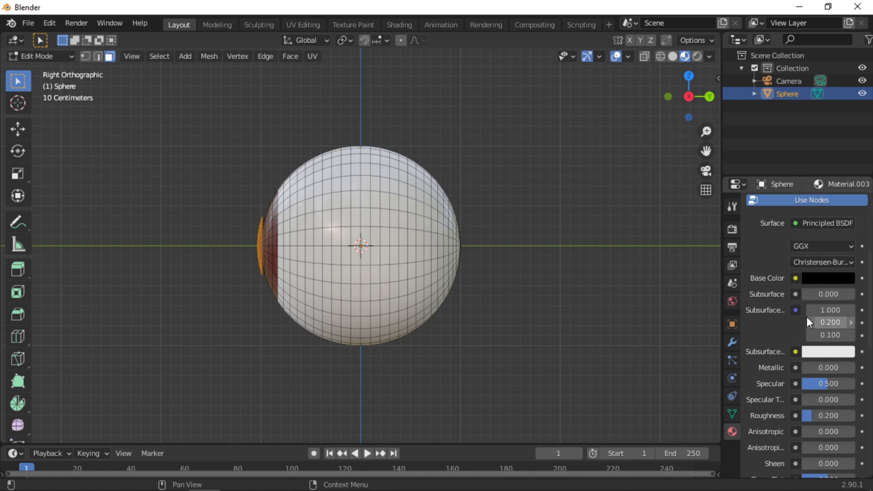
pyautogui.scroll(3)
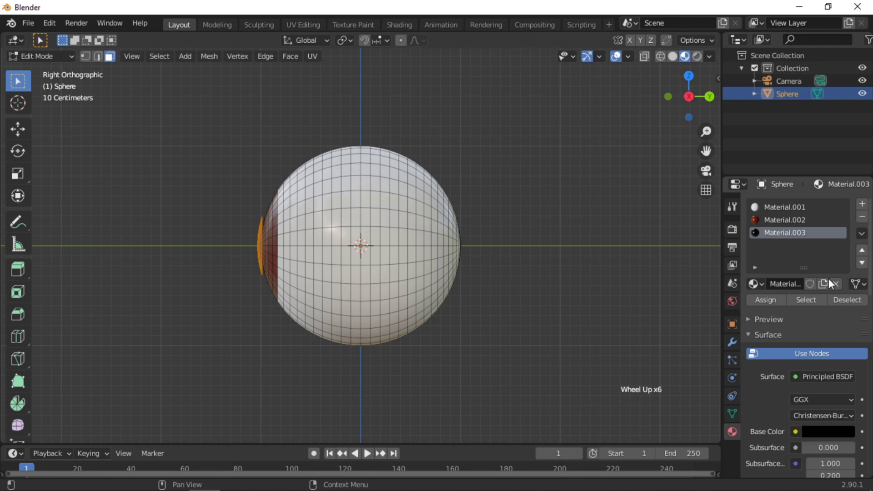
pyautogui.click(770, 305)
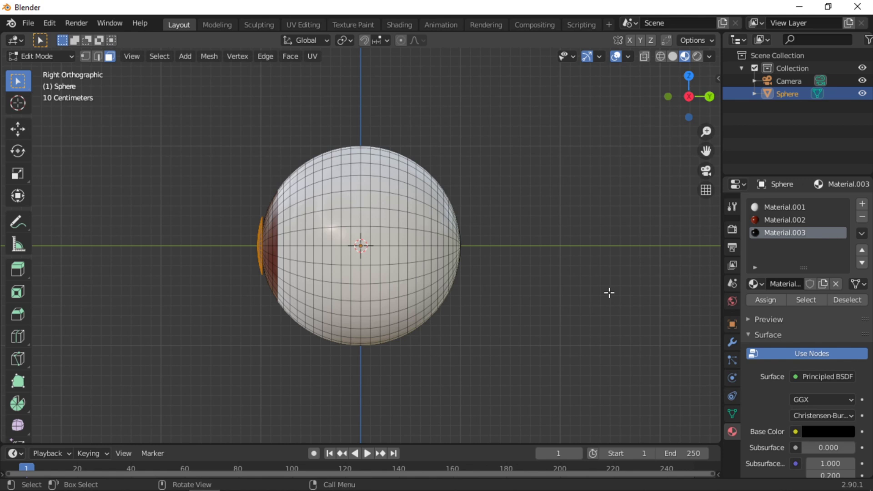
# Step: Separate the black pupil faces into Sphere.001 and select the outer eyeball sphere alone
pyautogui.press('p')
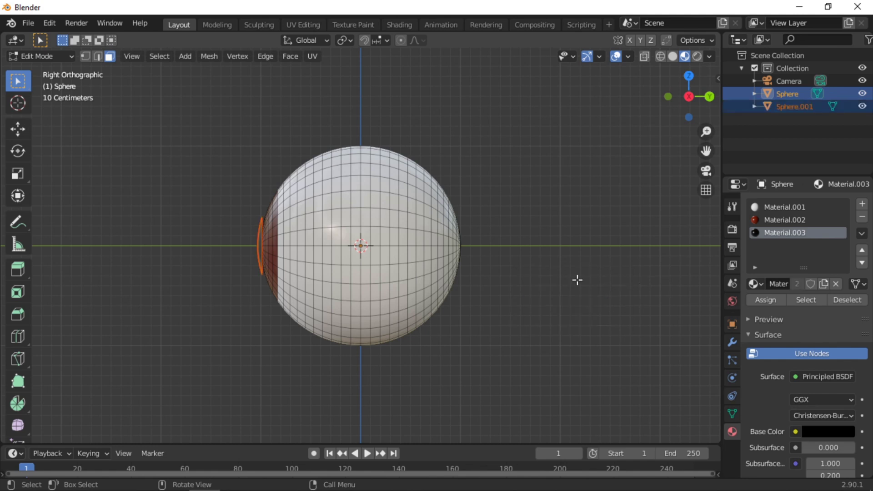
pyautogui.press('Tab')
pyautogui.middleClick(523, 297)
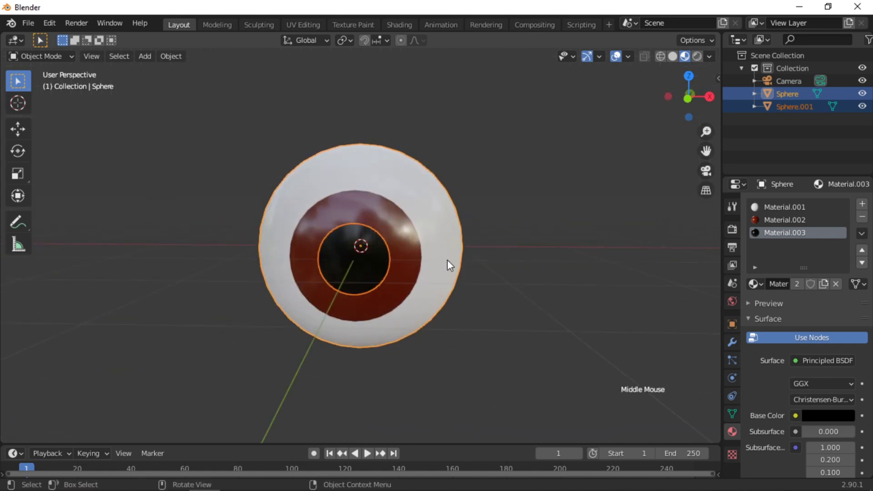
pyautogui.click(451, 264)
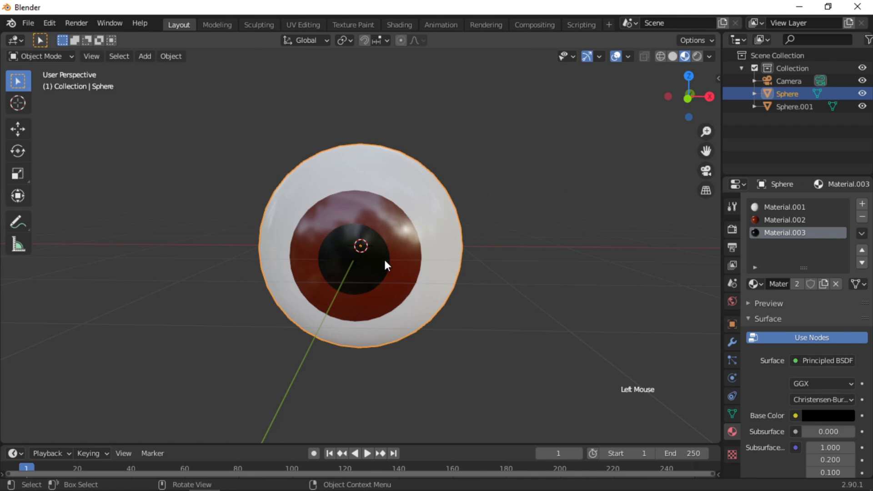
# Step: Reset Sphere.001's origin and add the outer eyeball sphere to the selection
pyautogui.click(379, 264)
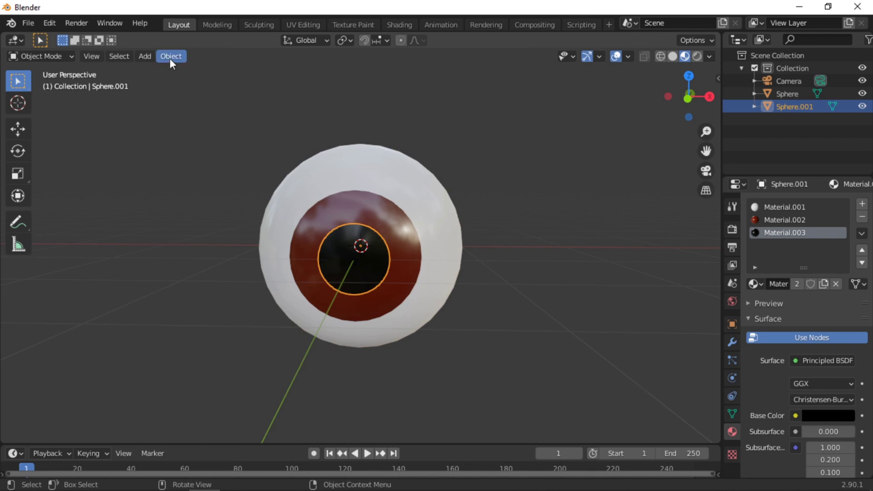
pyautogui.click(175, 64)
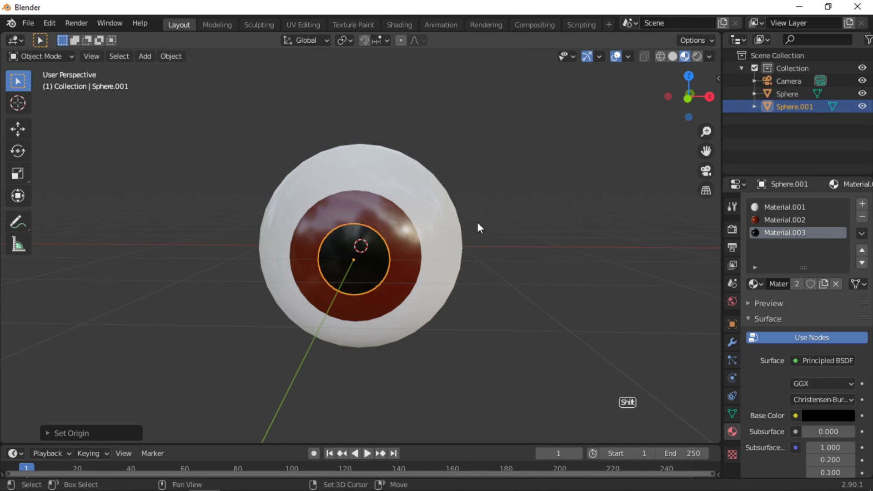
pyautogui.click(456, 227)
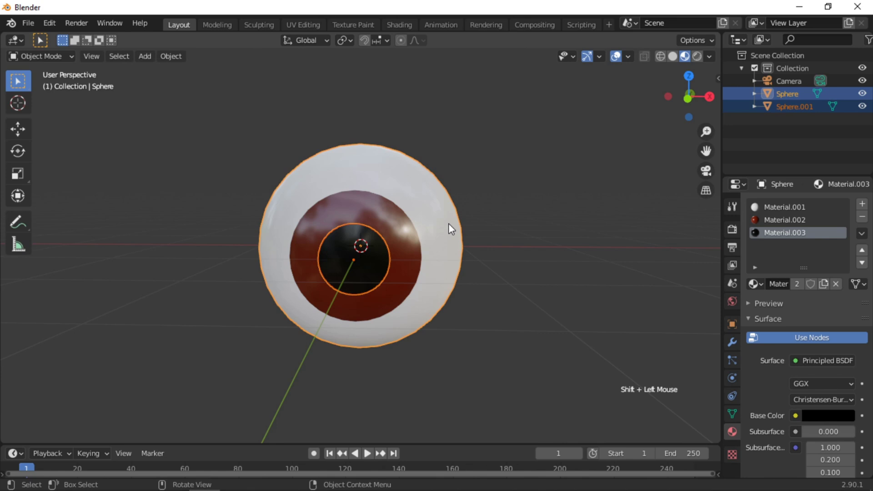
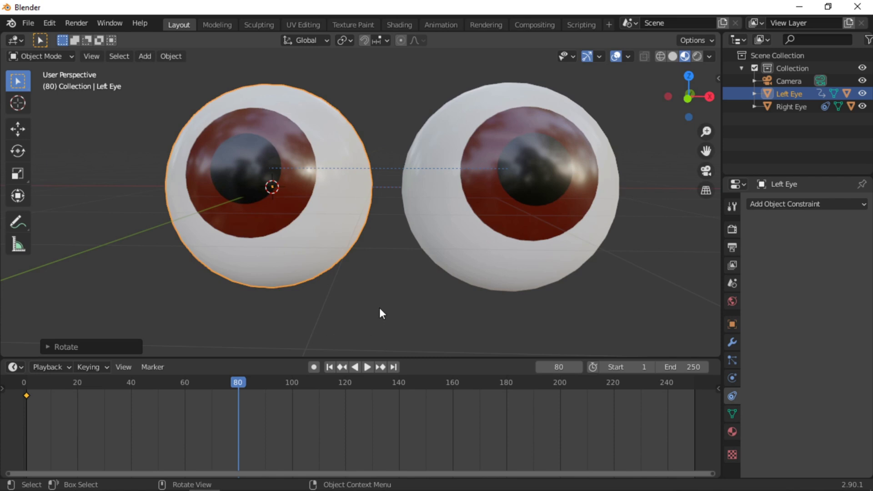
# Step: Insert a keyframe for Left Eye at frame 80 and select its pupil sphere
pyautogui.press('i')
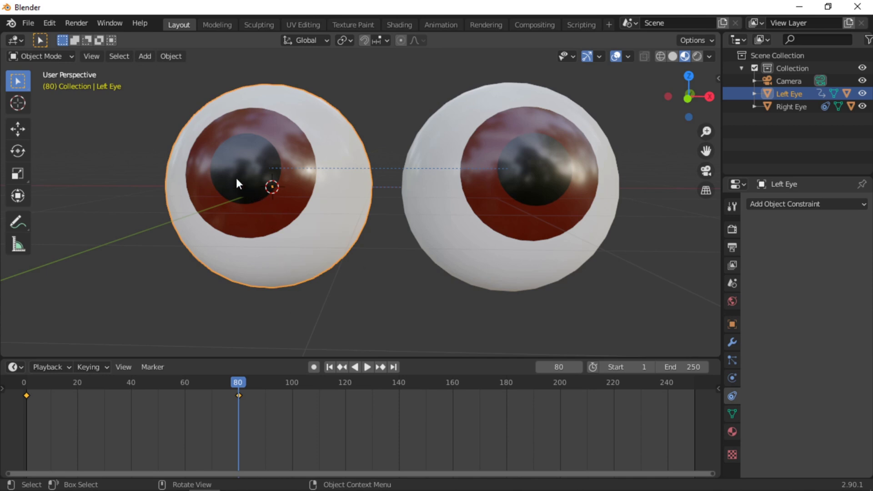
pyautogui.click(241, 182)
pyautogui.click(247, 387)
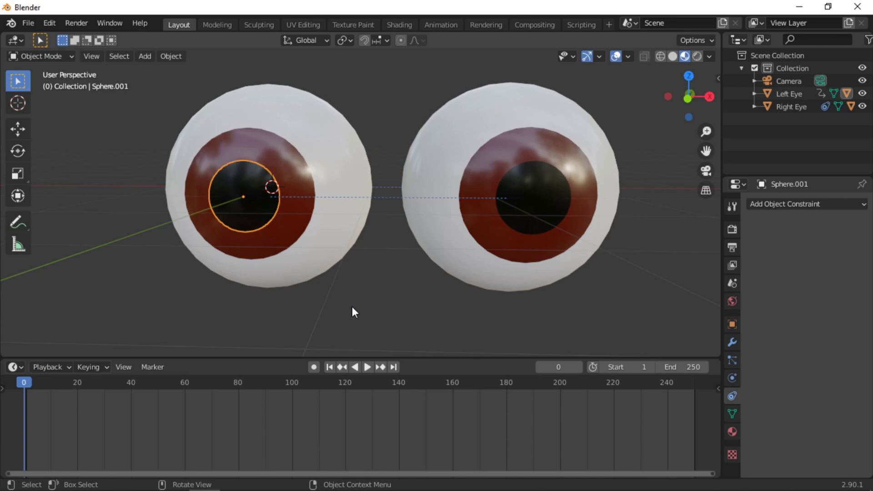
# Step: Bring up keyframe insertion for the pupil Sphere.001 at frame 0
pyautogui.press('i')
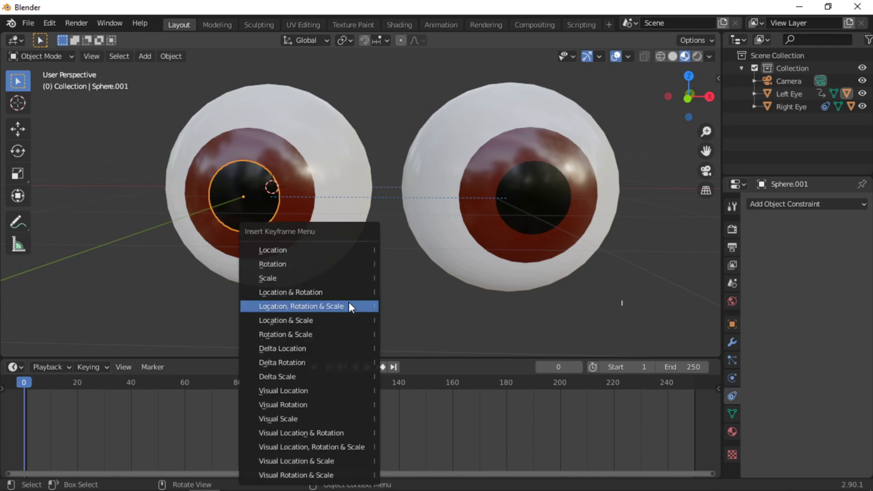
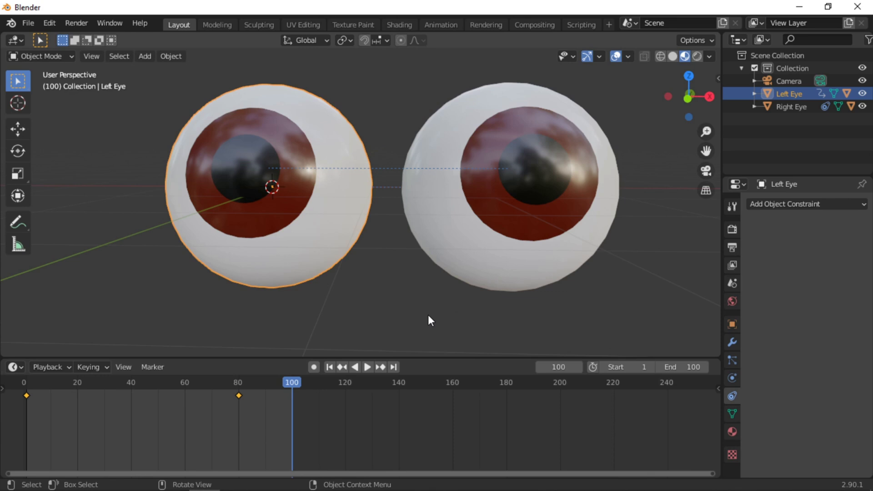
# Step: Play the pupil rotation animation and stop it at frame 13
pyautogui.press('space')
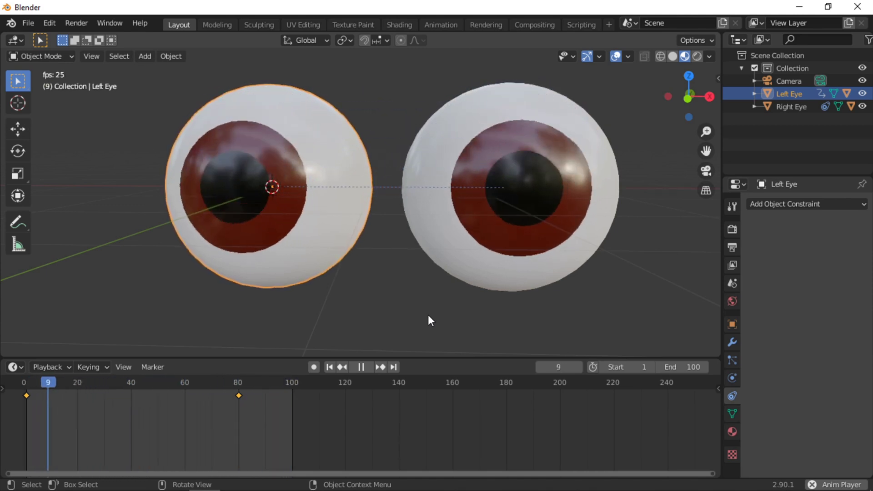
pyautogui.press('space')
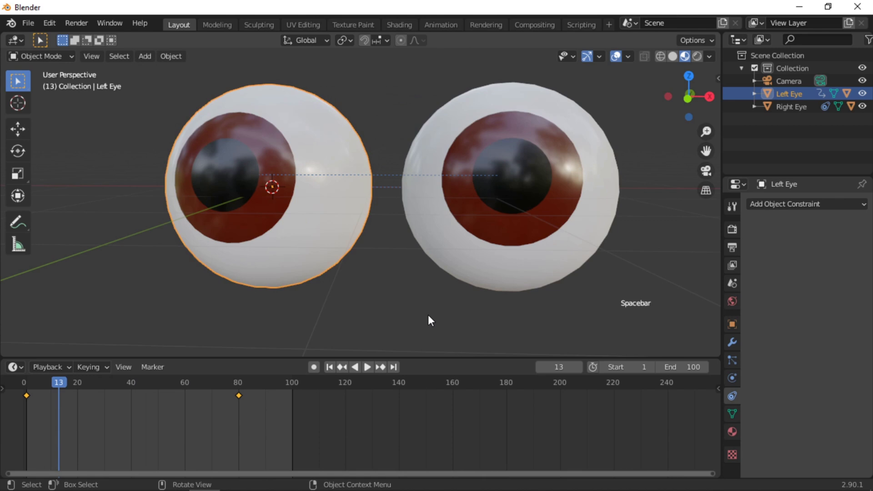